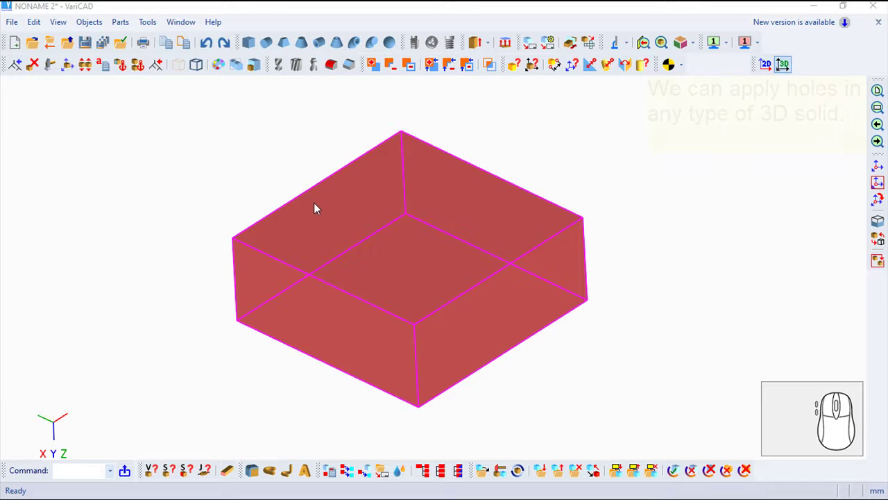
Step: Start the Hole command from Objects > Common Boolean Operations
click(93, 28)
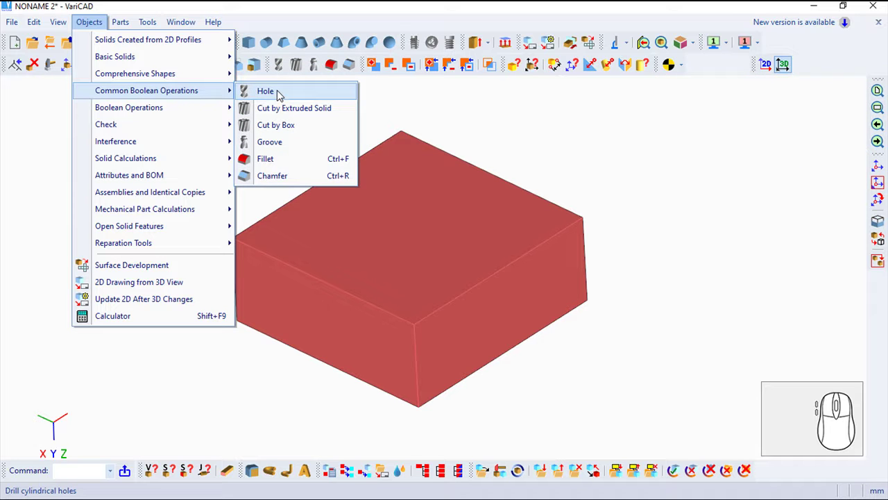
click(280, 96)
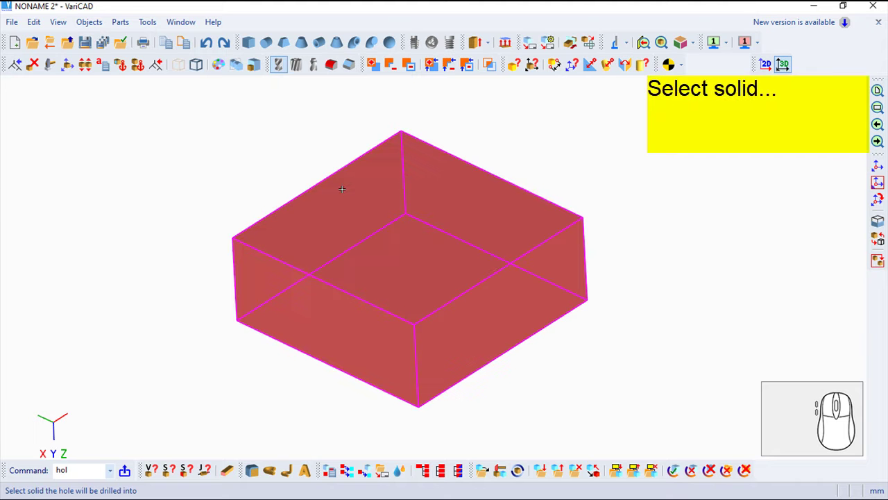
Step: Select the red box and keep a plain 20 mm wide, 40 mm deep hole with no chamfer, recess or tapered bottom
click(347, 186)
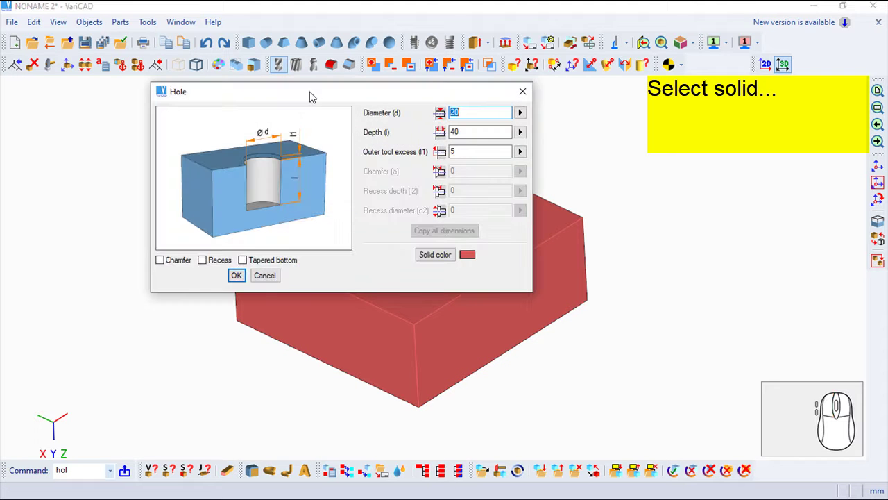
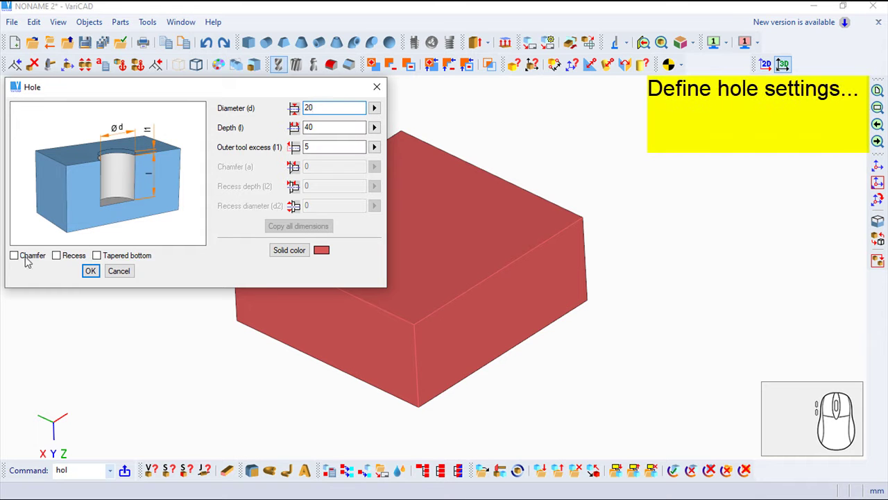
click(21, 262)
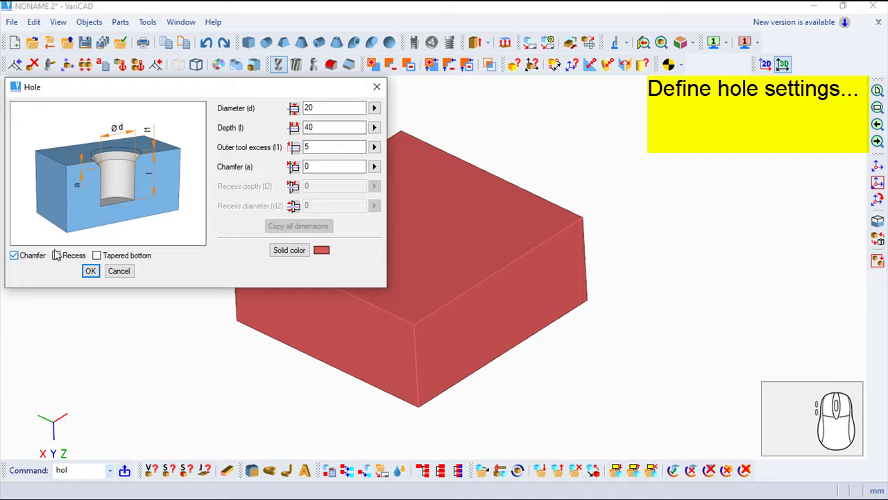
click(61, 261)
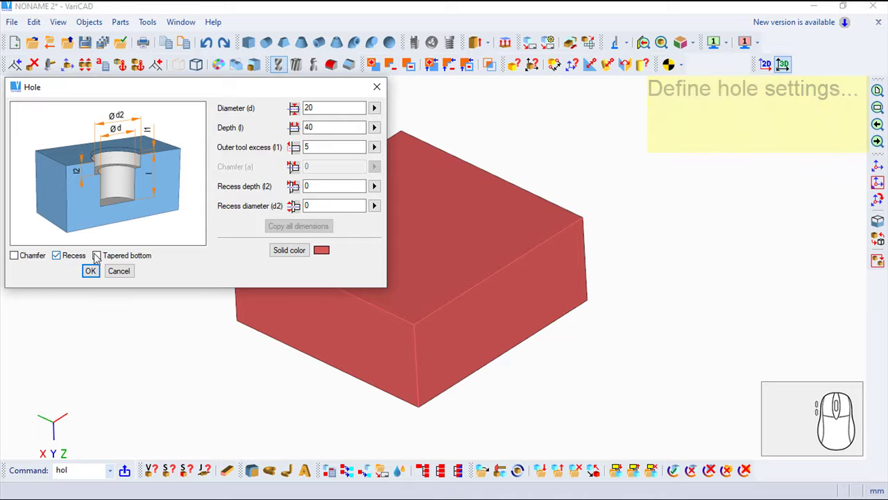
click(106, 254)
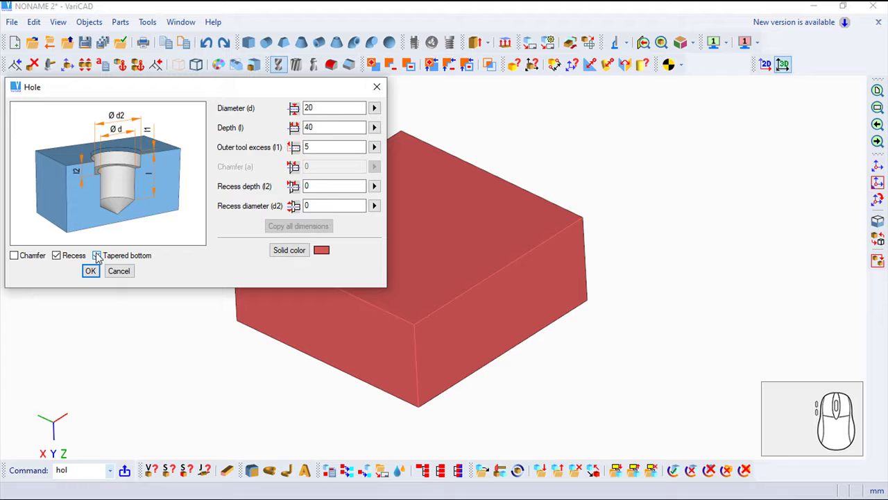
click(101, 253)
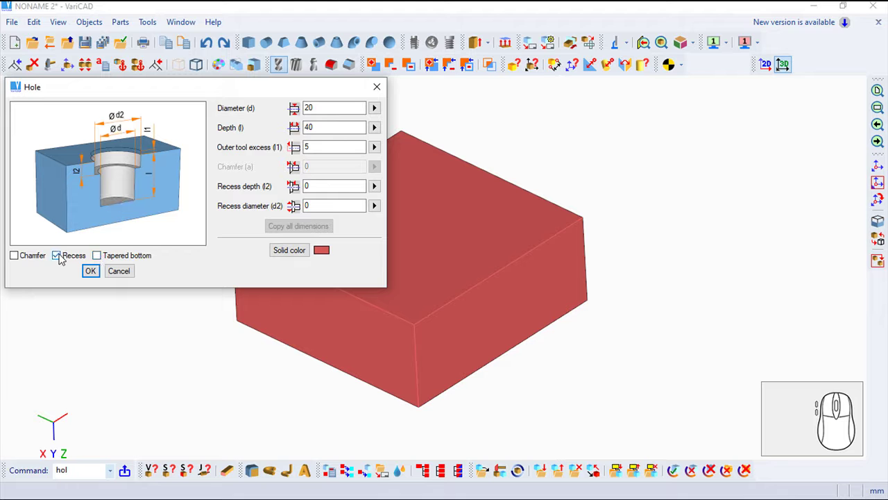
click(64, 255)
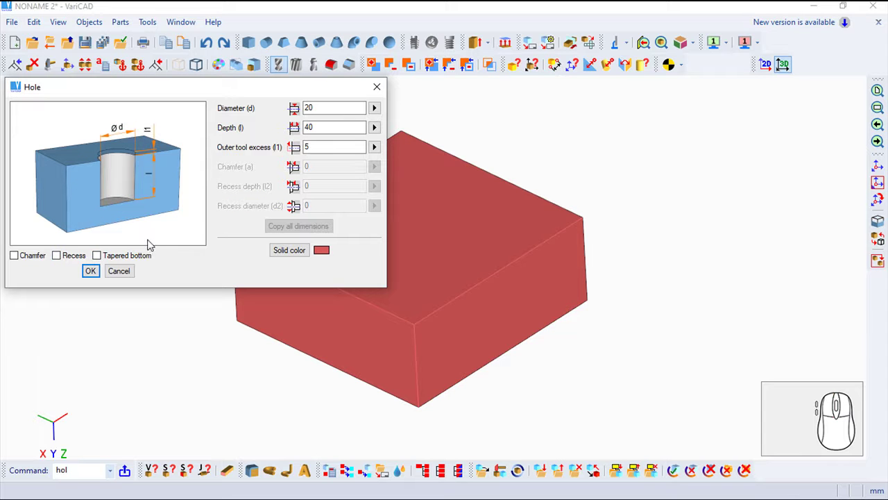